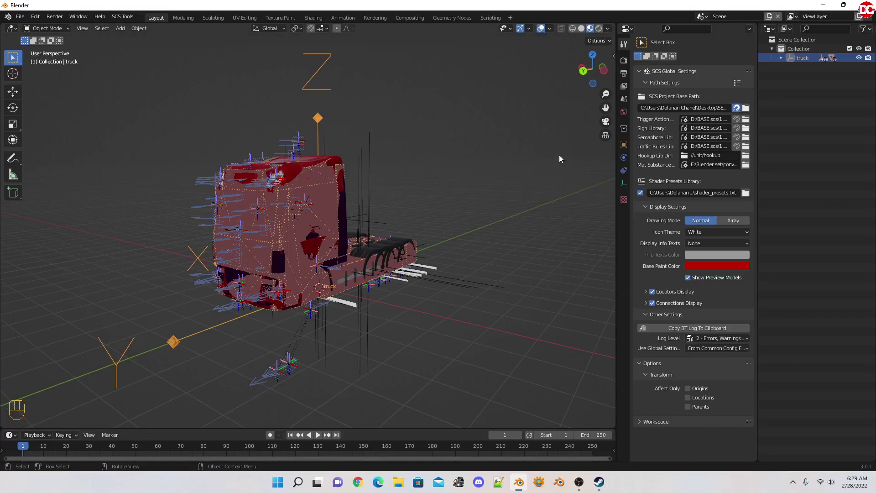
Show only the model locators via SCS Tools visibility and zoom in on the front of the cab.
key("n")
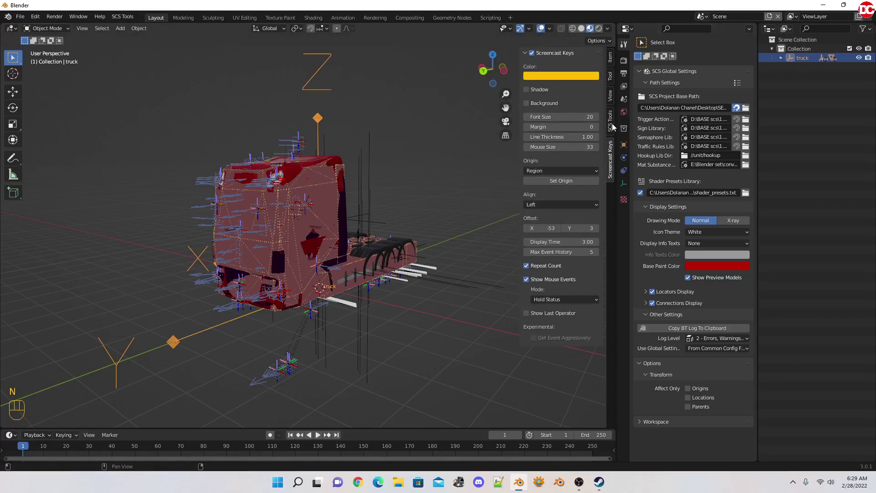
left_click(614, 128)
left_click(537, 157)
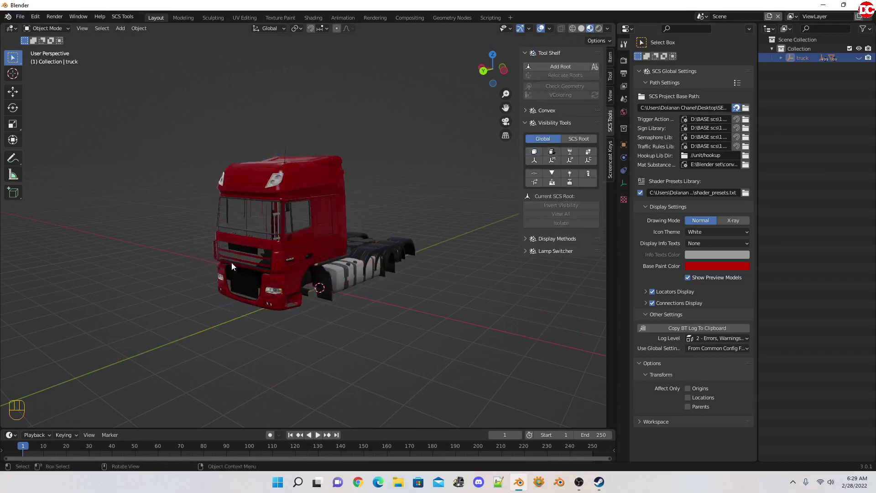
left_click(261, 230)
left_click_drag(292, 236, 250, 268)
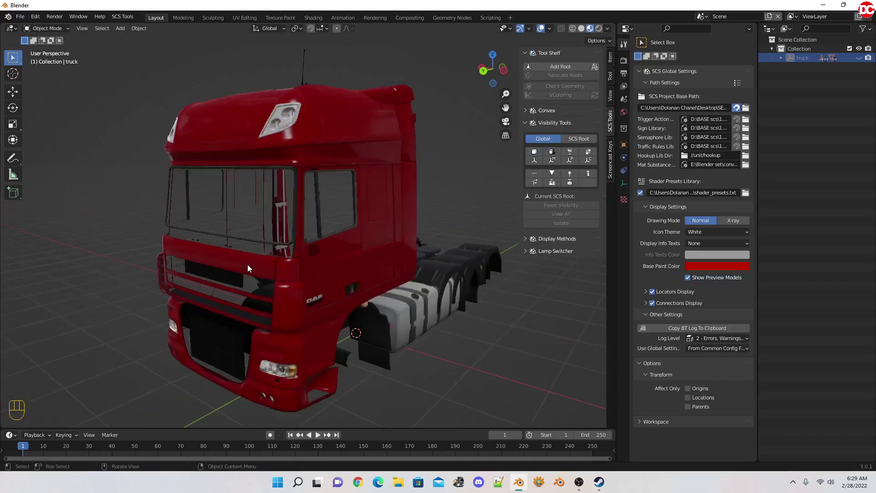
left_click_drag(294, 252, 542, 185)
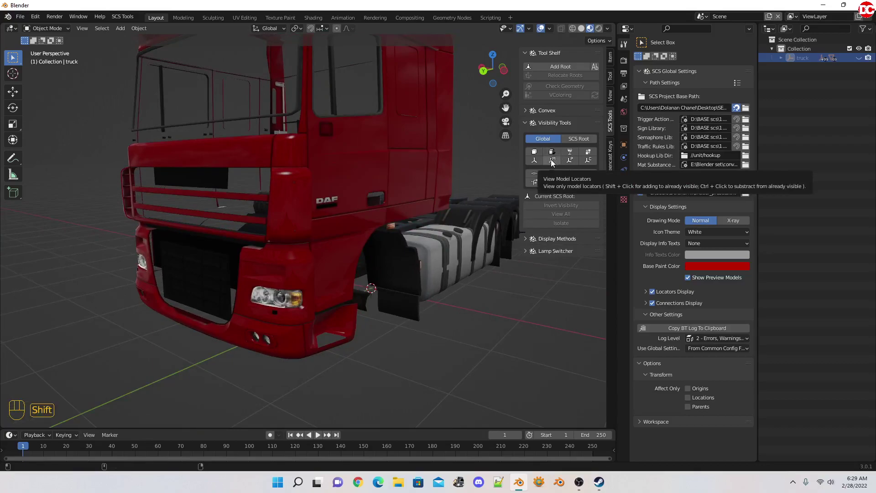
Orbit to the front headlight and select its model locator.
left_click(553, 163)
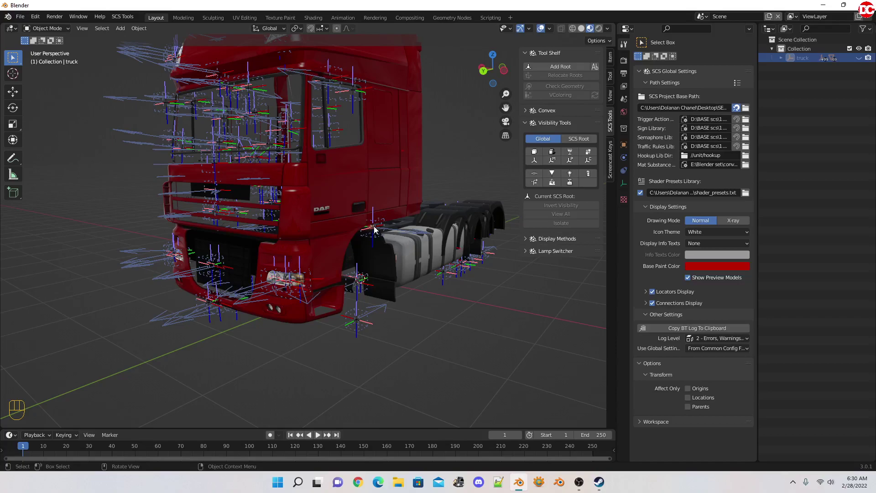
left_click(377, 228)
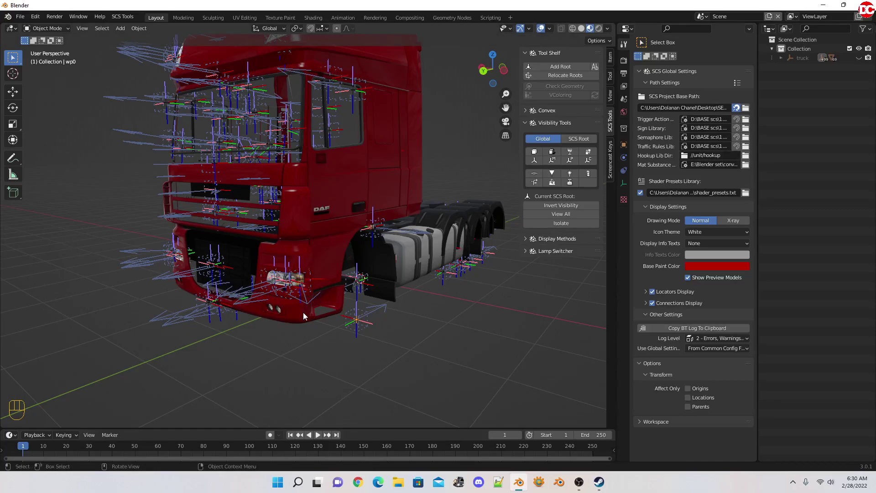
left_click_drag(309, 317, 327, 319)
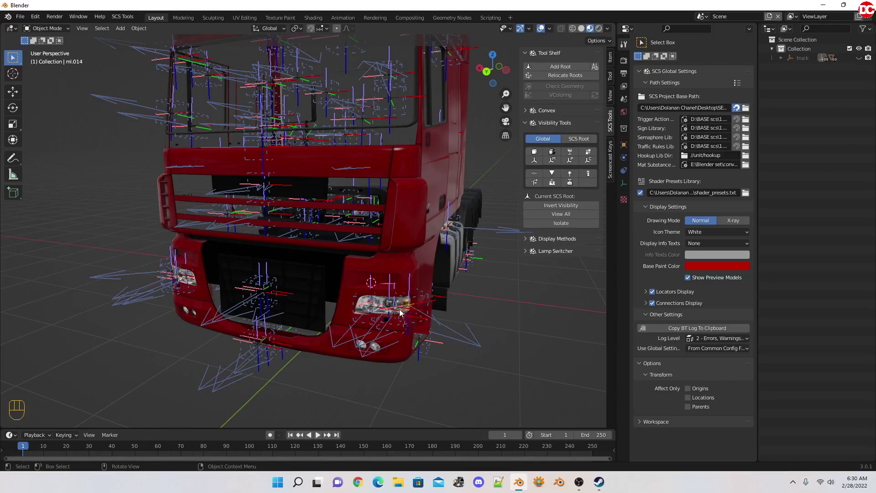
left_click_drag(425, 312, 385, 292)
left_click(353, 277)
Orbit back to the side and reveal the selected locator ml.014 in the Outliner.
left_click_drag(460, 284, 386, 298)
left_click(313, 308)
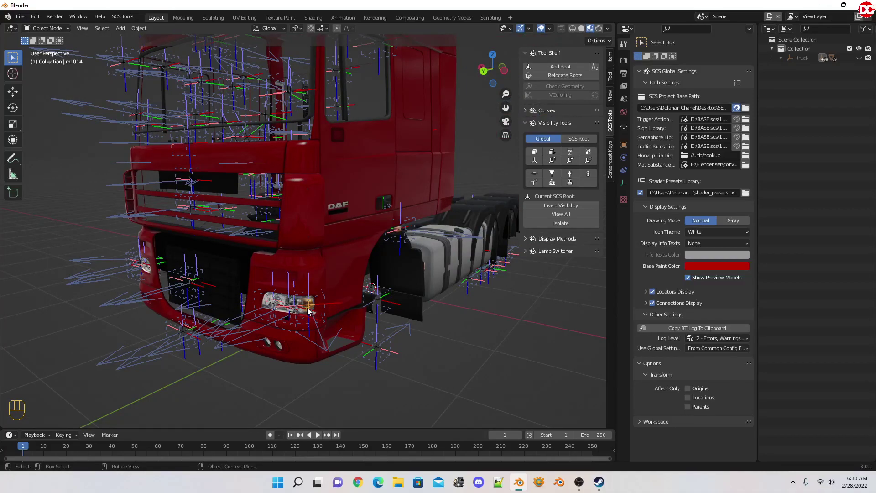
left_click(783, 63)
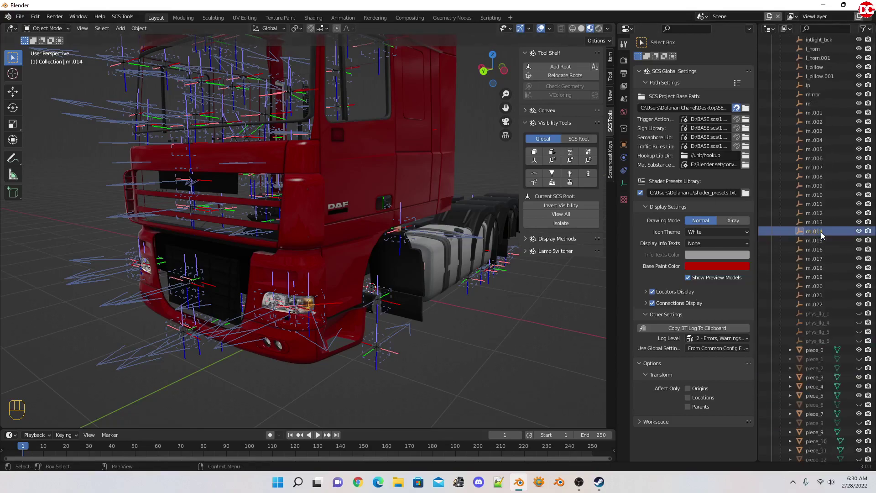
Show ml.014's object properties and duplicate it in place with Shift+D.
left_click(624, 148)
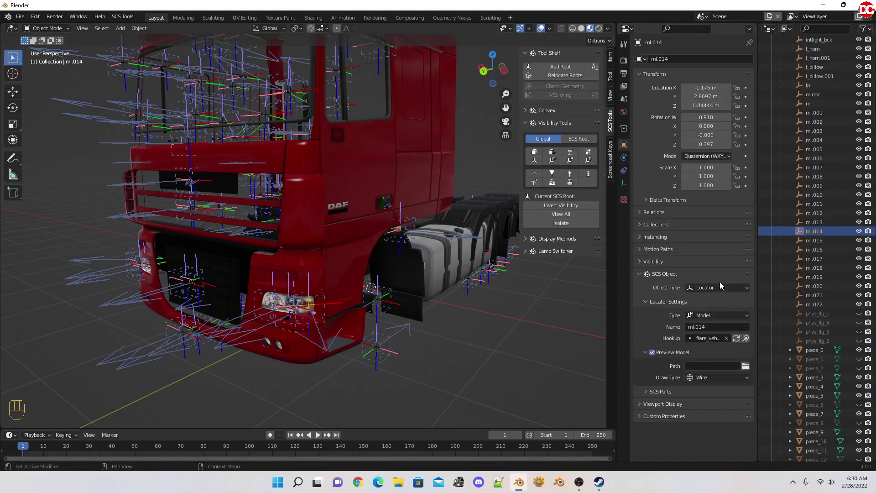
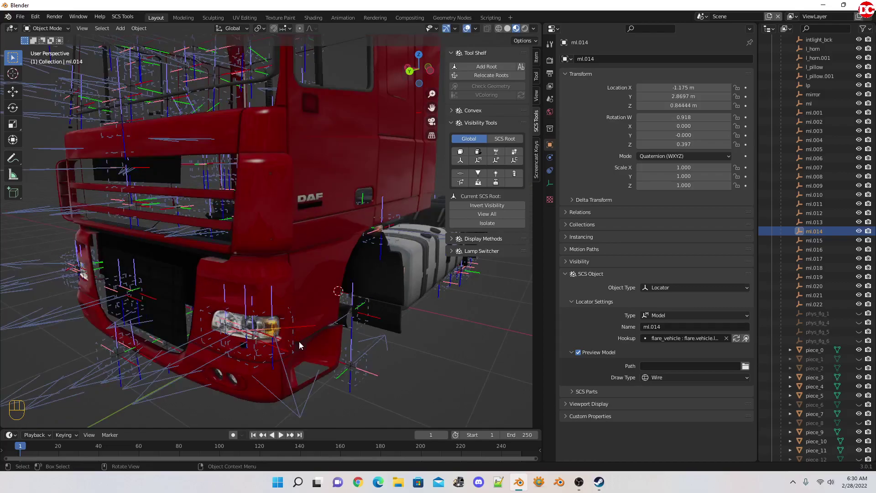
key("shift+d")
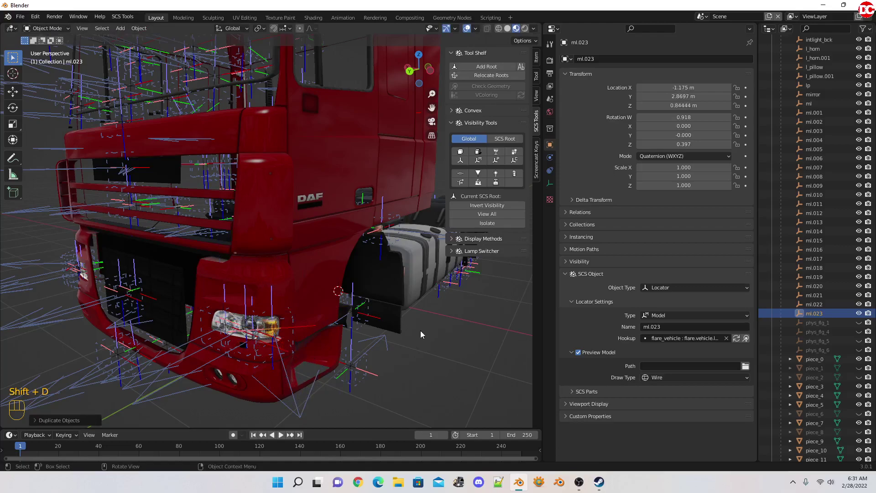
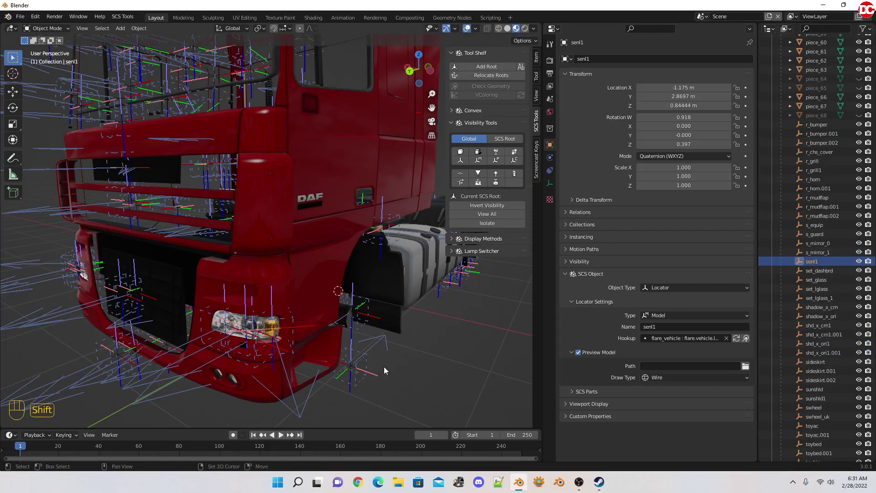
Duplicate senl1 twice to get senl2 and senl3, then reselect senl1 in the Outliner.
key("shift+d")
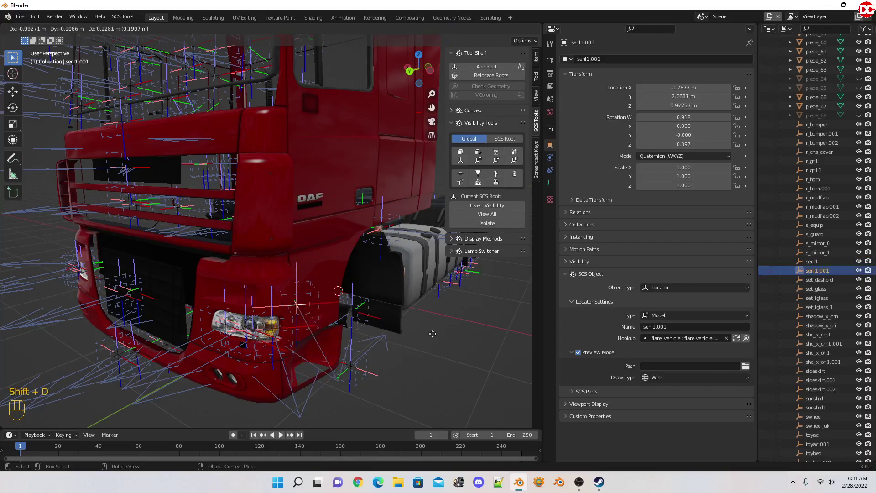
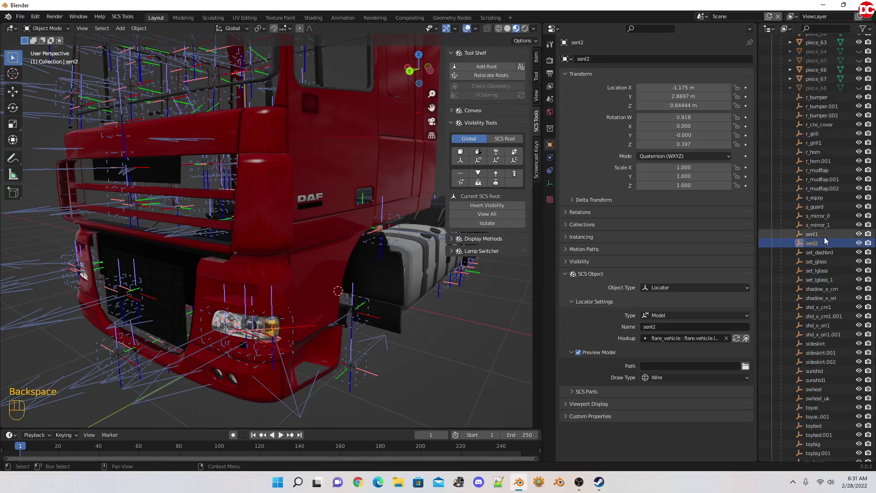
left_click(823, 238)
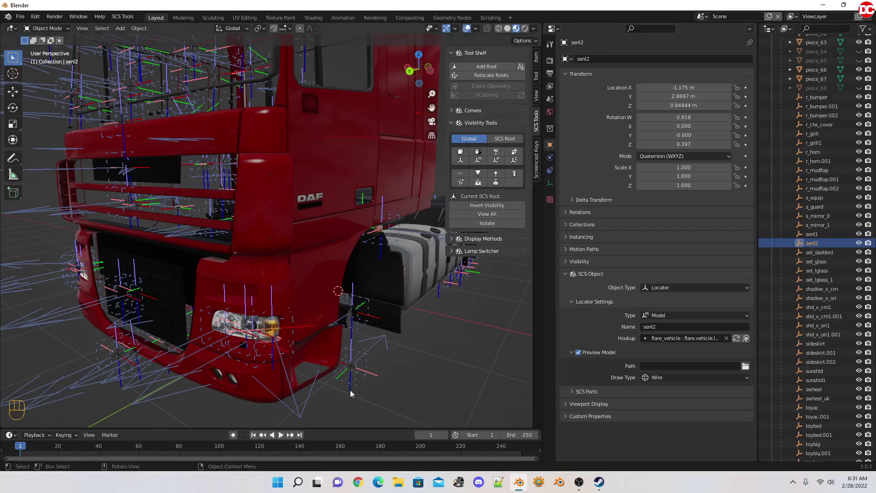
key("shift+d")
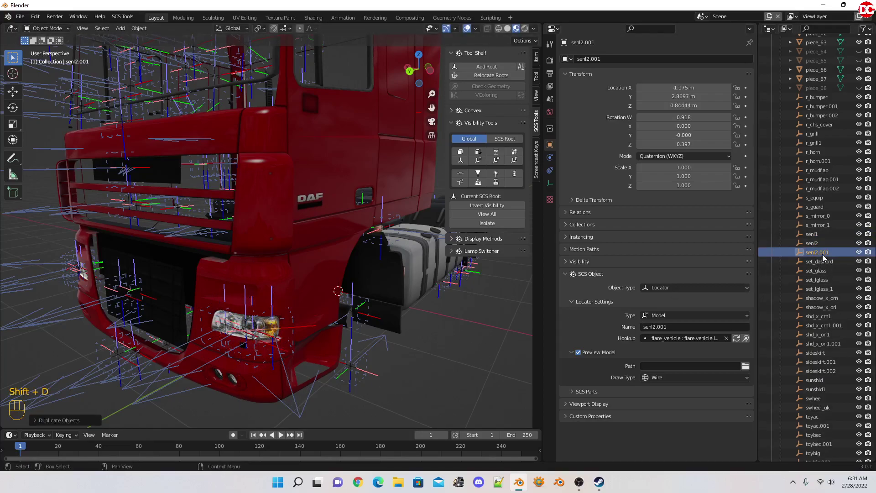
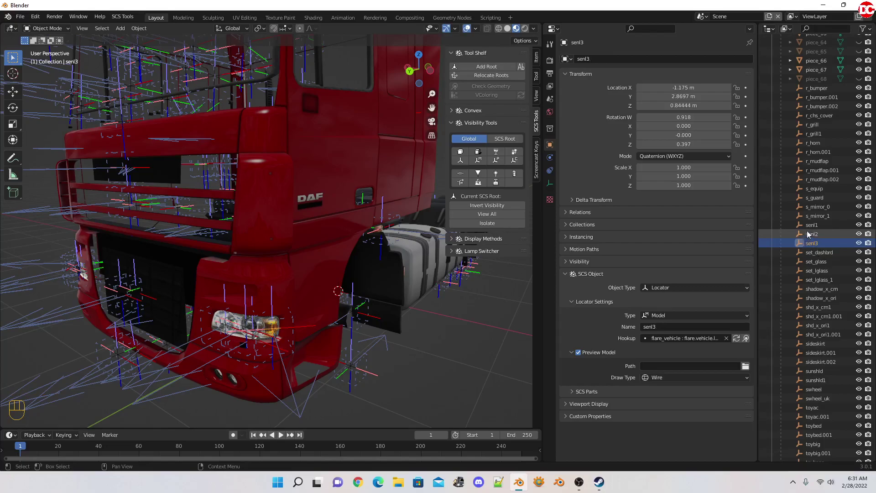
left_click(817, 227)
left_click(817, 236)
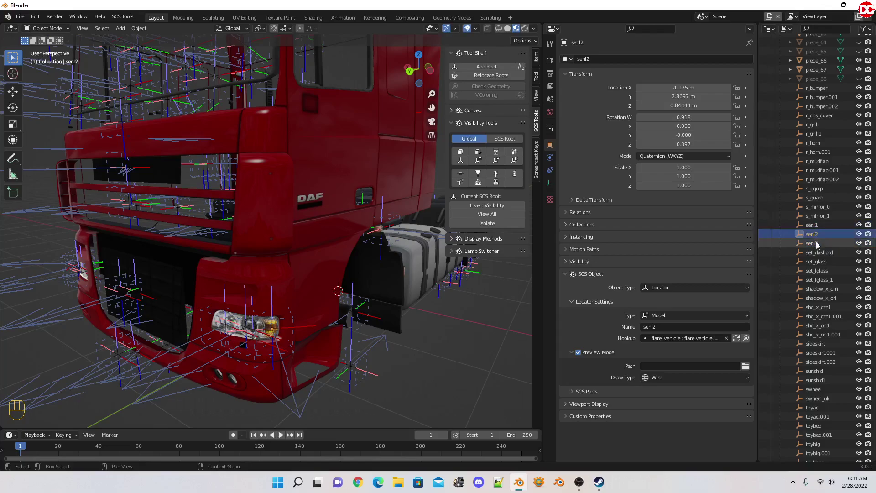
left_click(819, 244)
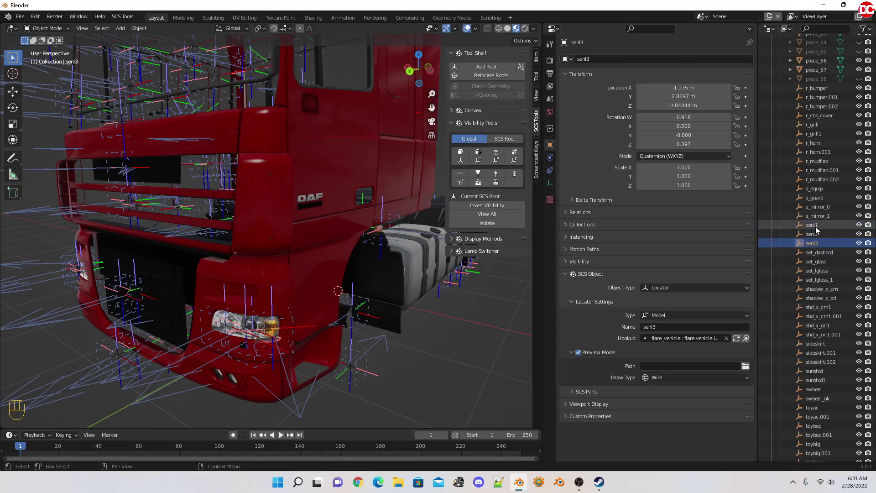
left_click(819, 229)
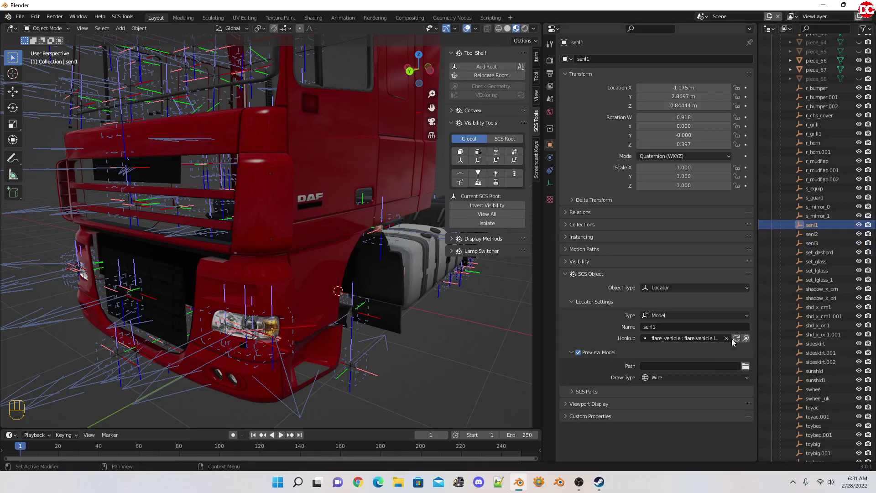
Reload the SCS hookup library so the new flare_blink entries appear for senl1.
left_click(739, 340)
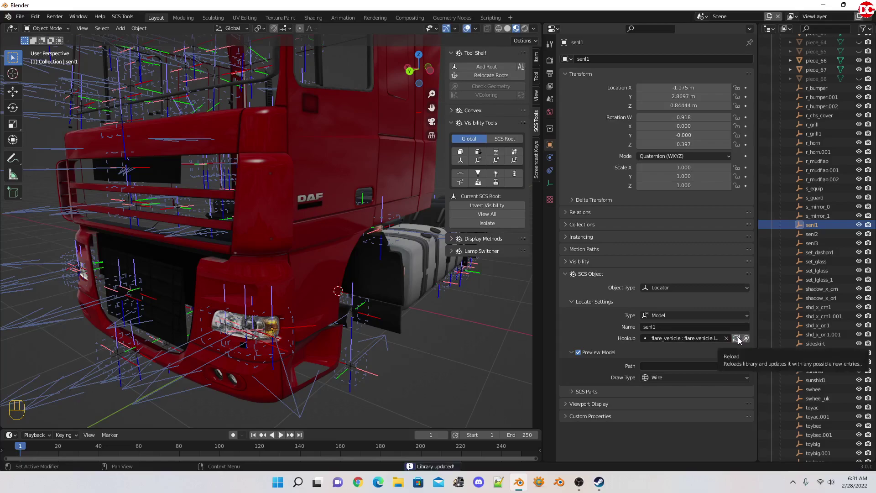
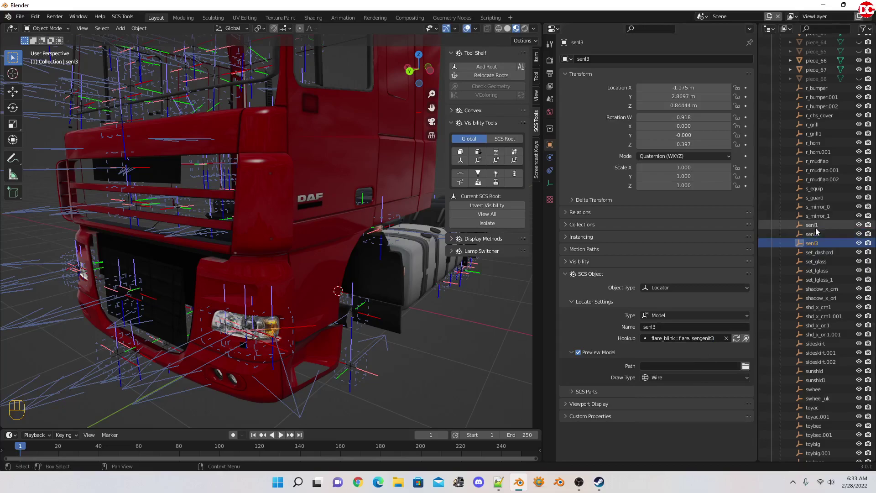
Check the senl locators' hookups and select all three senl locators together.
left_click(819, 230)
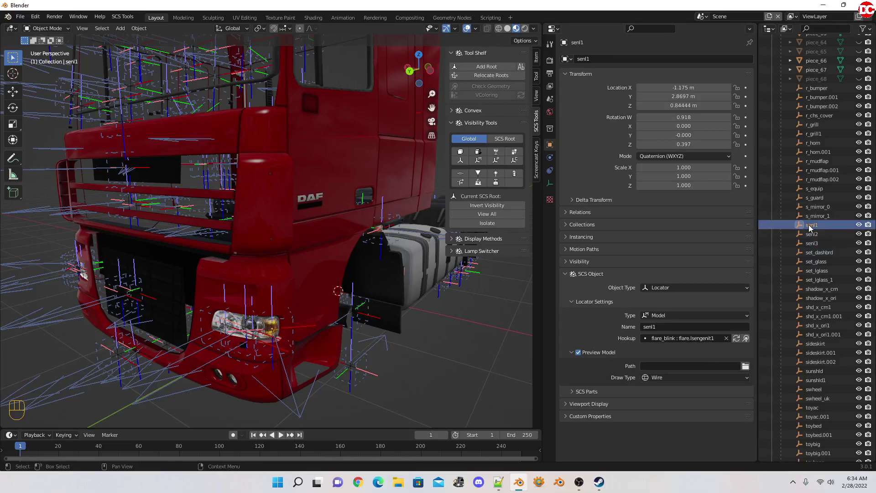
left_click(812, 227)
left_click(815, 245)
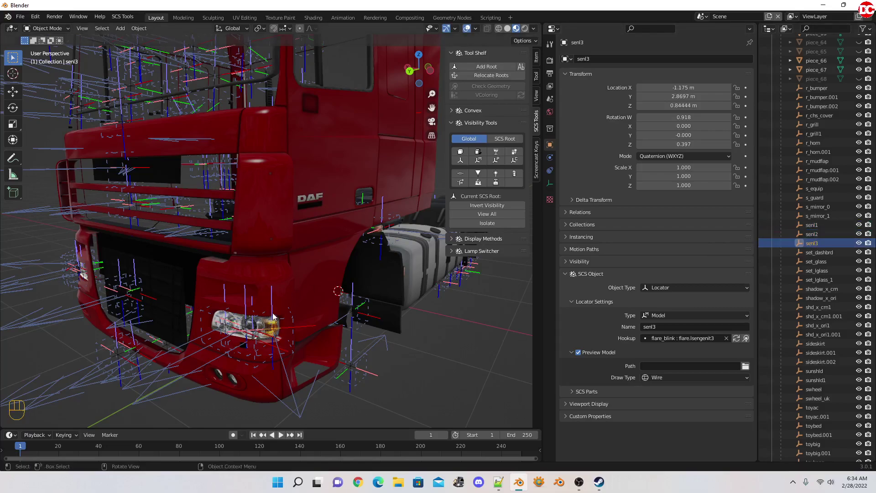
middle_click(308, 342)
left_click_drag(392, 325, 339, 328)
middle_click(399, 324)
left_click(398, 324)
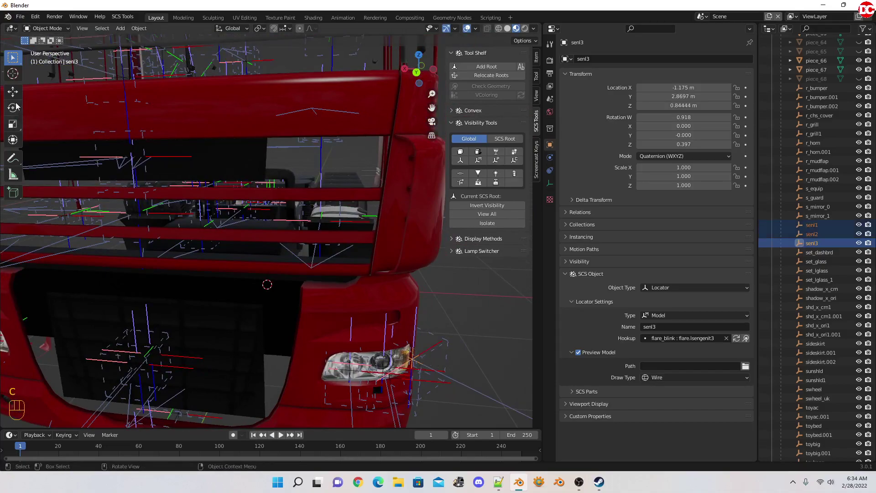
left_click(17, 95)
Orbit around to the truck's right headlight and select the ml.023 locator there.
left_click_drag(374, 360, 301, 351)
left_click_drag(253, 347, 300, 344)
left_click_drag(410, 288, 368, 308)
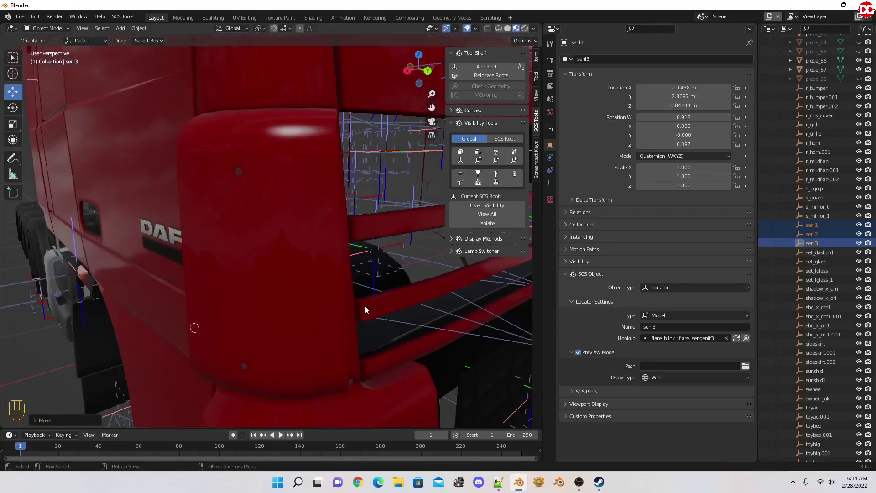
left_click_drag(316, 323, 318, 286)
left_click(296, 310)
Duplicate the right headlight locator in place three times to create senr1, senr2 and senr3.
key("shift+d")
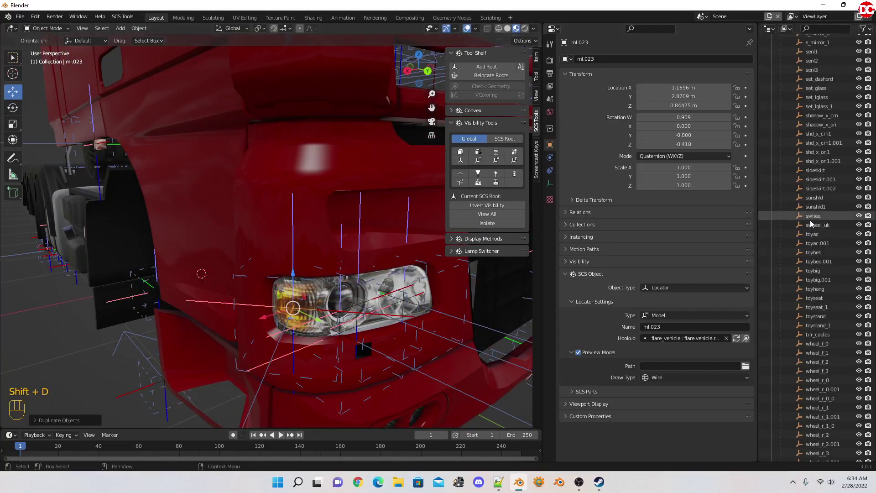
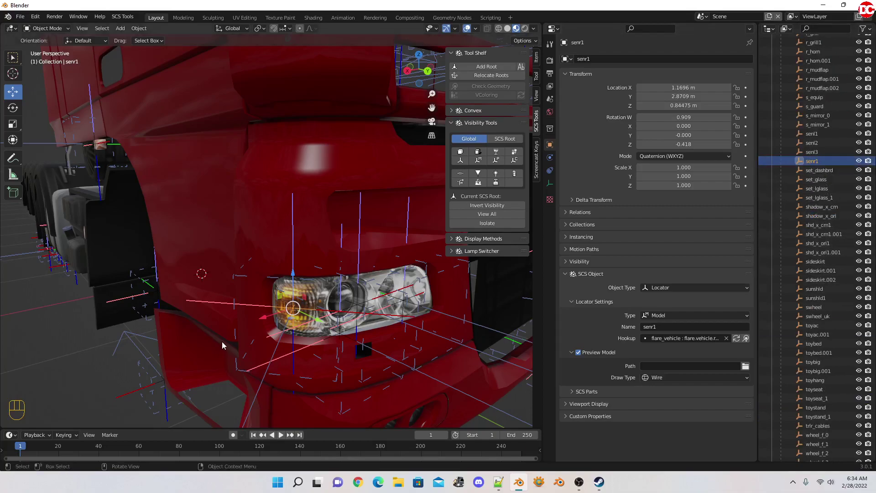
key("shift+d")
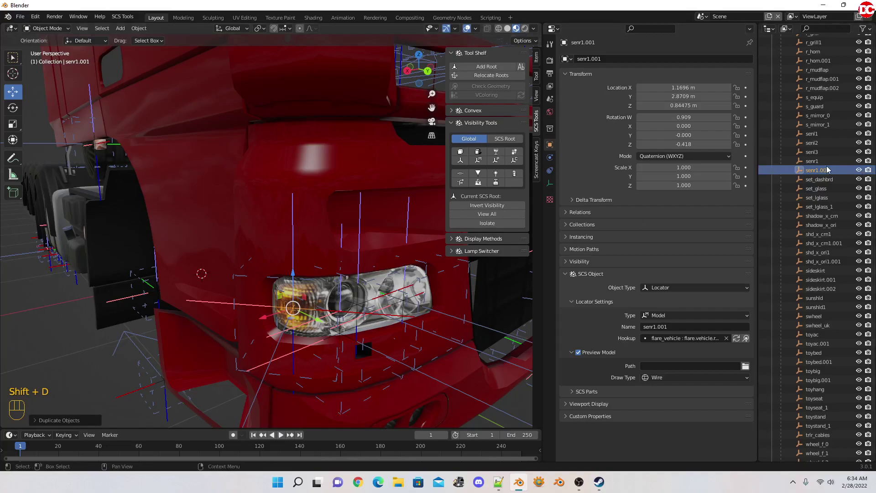
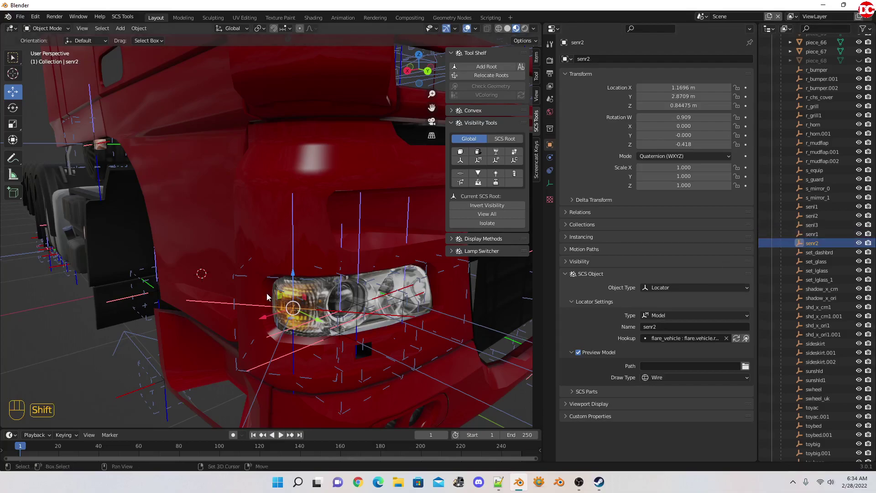
key("shift+d")
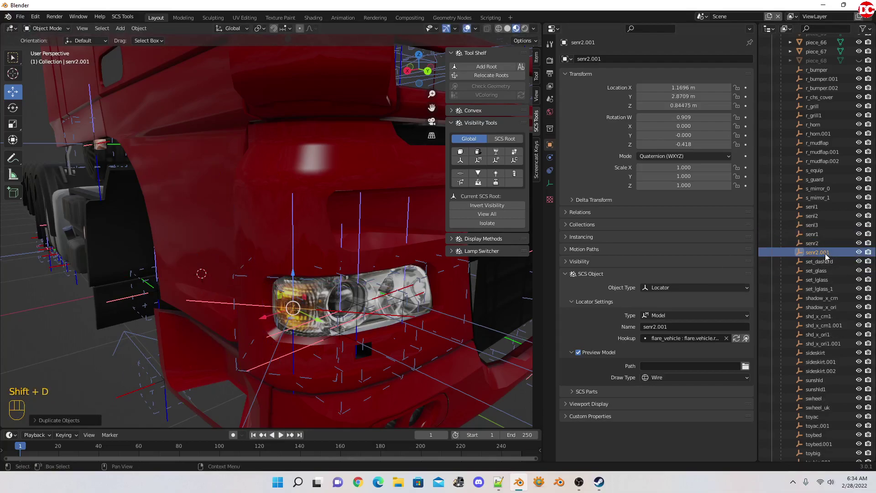
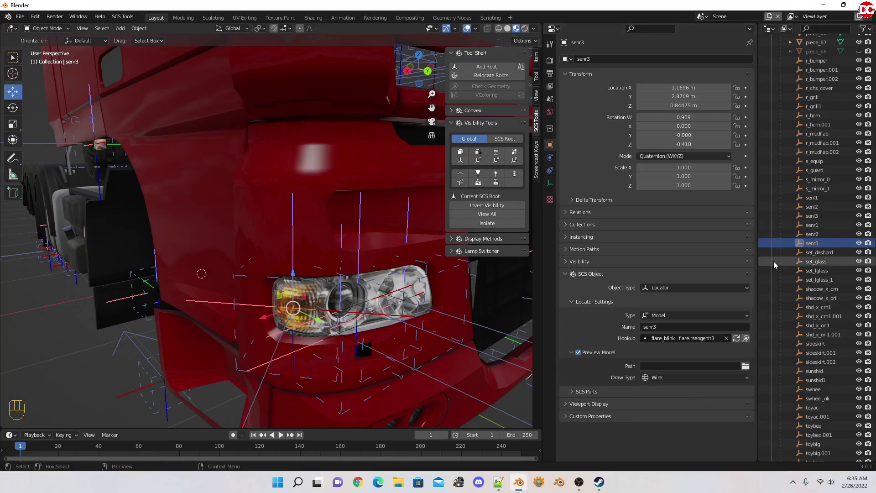
Select the three senr locators and orbit out to view the whole truck with the sidebar hidden.
left_click_drag(281, 284, 261, 293)
middle_click(289, 280)
left_click_drag(199, 280, 245, 275)
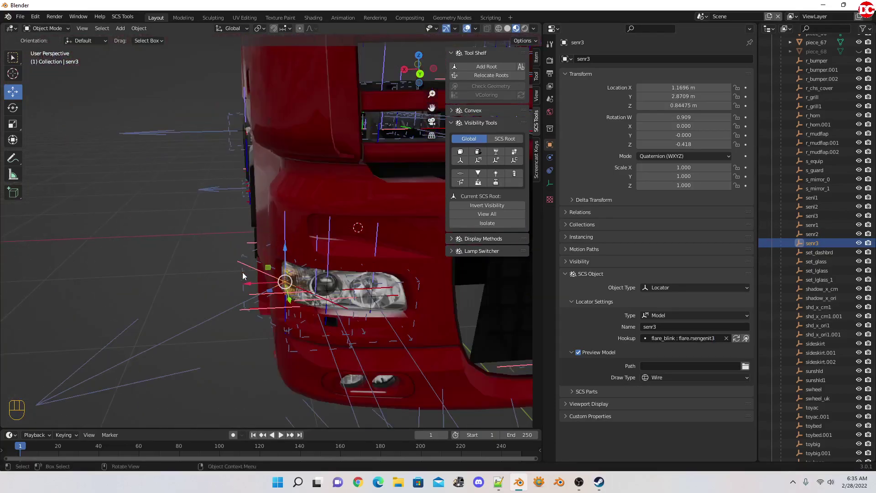
key("c")
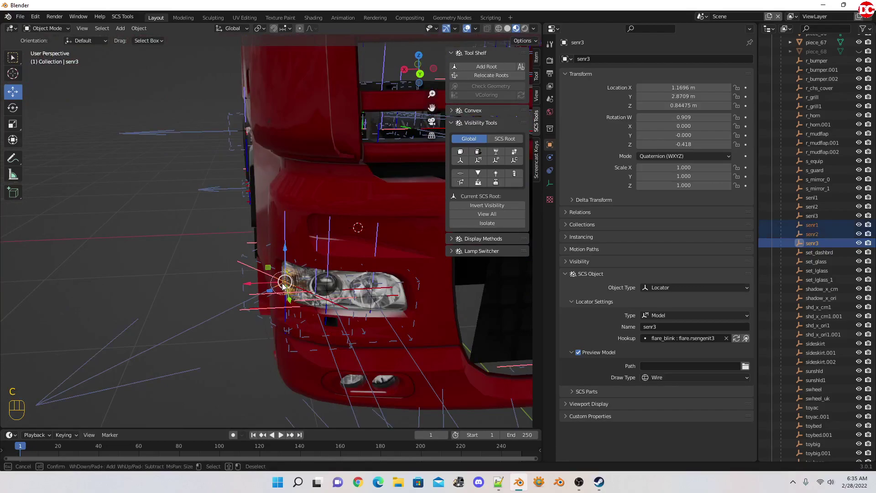
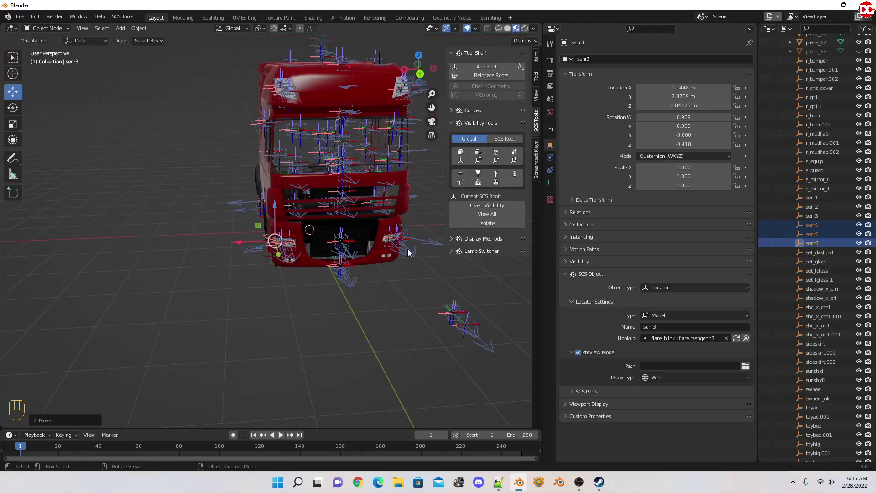
left_click_drag(409, 249, 369, 245)
left_click_drag(365, 244, 356, 276)
key("n")
middle_click(411, 271)
left_click_drag(409, 268, 439, 294)
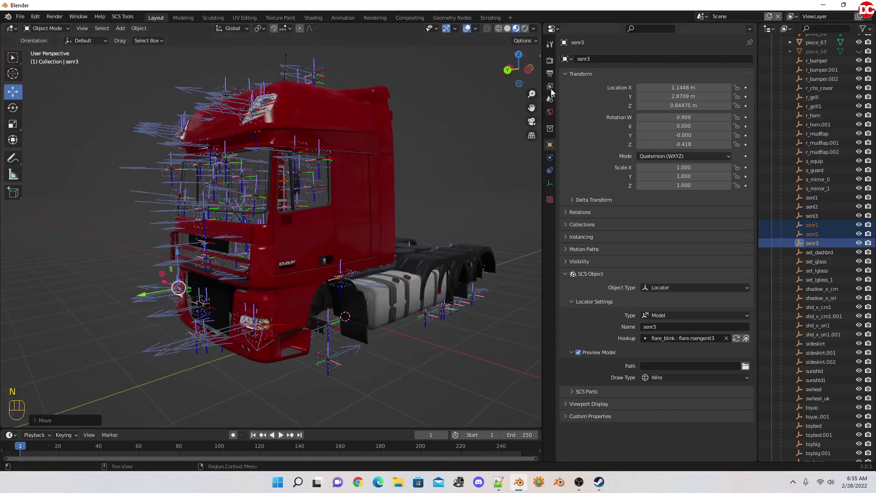
Start browsing for the SCS export folder from Scene properties.
left_click(747, 106)
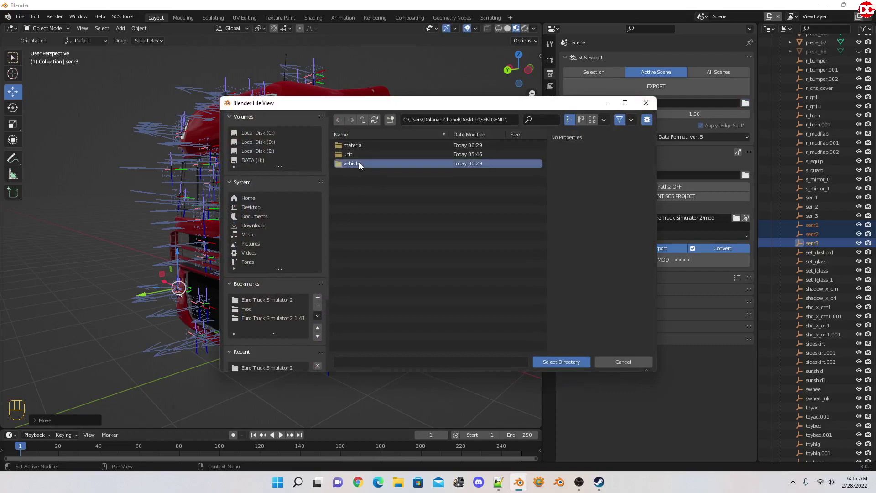